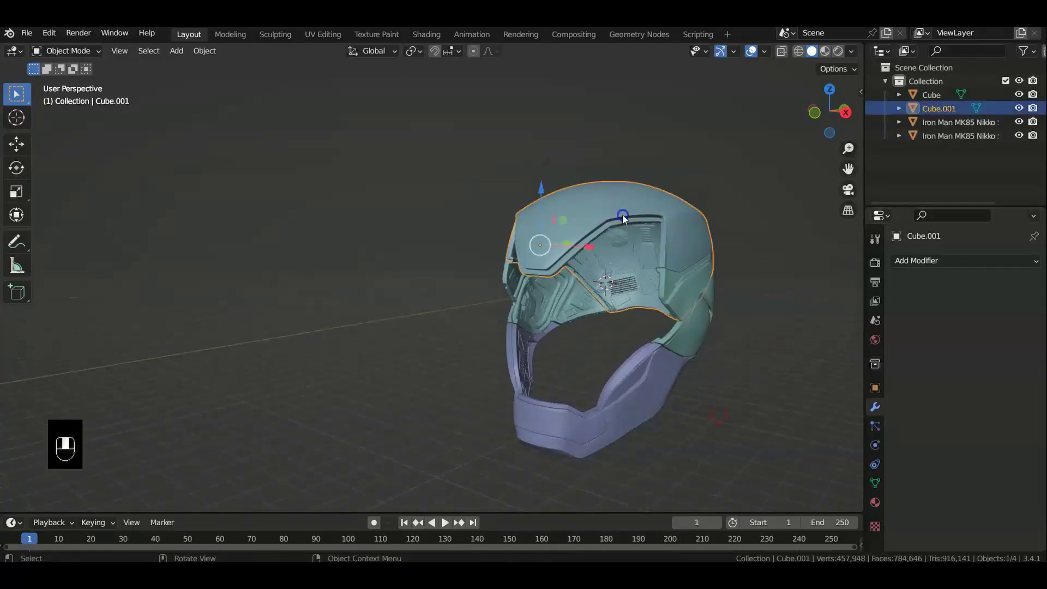
Grab the top shell piece (Cube.001) and drag it away from the face section, checking it from top, front and side views
key(g)
click(568, 298)
key(g)
drag(568, 298, 694, 320)
click(695, 321)
key(g)
middle_click(697, 321)
click(620, 424)
drag(620, 424, 728, 460)
key(g)
key(KP_7)
key(KP_1)
key(KP_3)
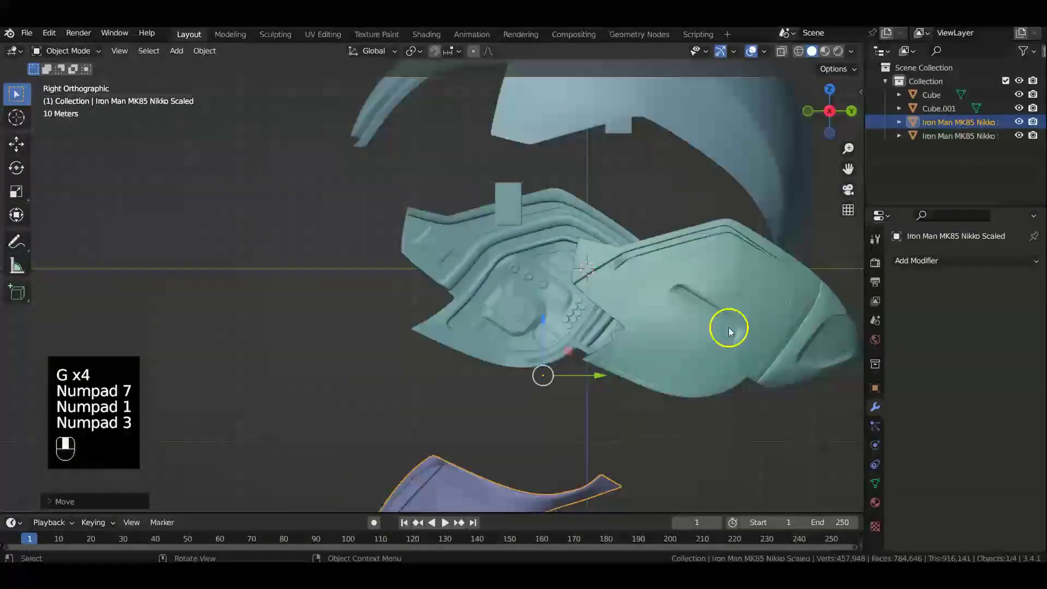
key(g)
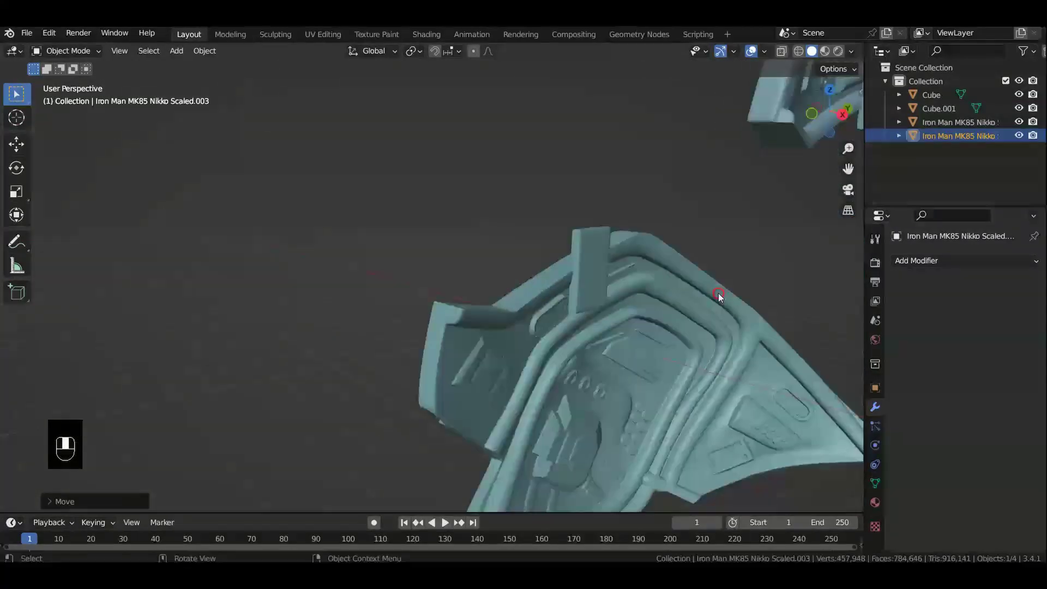
Undo the moves so the shell piece returns to its original place on the helmet
key(ctrl+z)
key(ctrl+z)
key(ctrl+z)
key(ctrl+z)
key(ctrl+z)
key(ctrl+z)
key(ctrl+z)
key(ctrl+z)
key(ctrl+z)
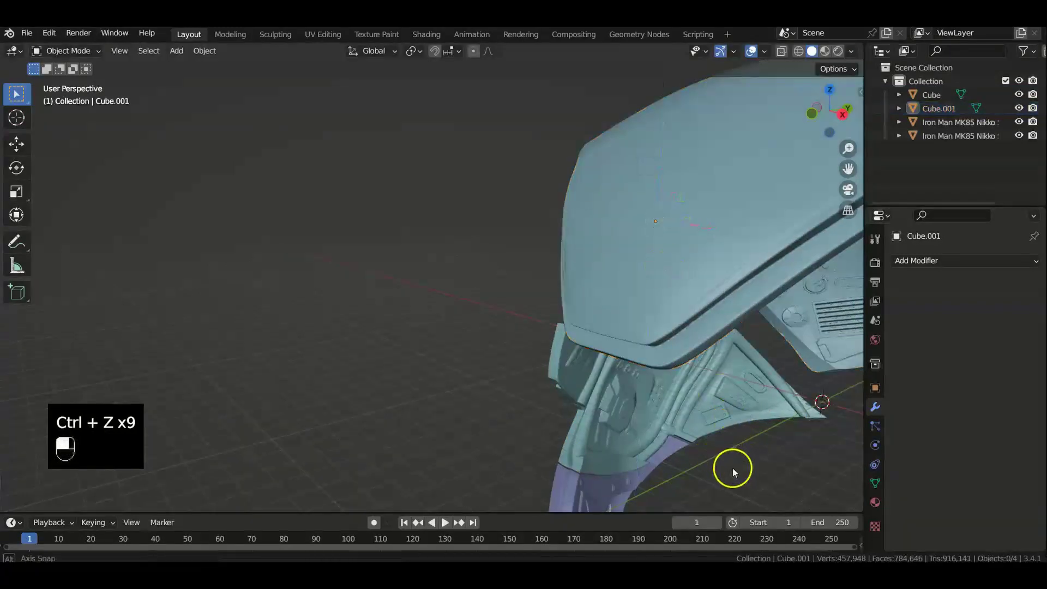
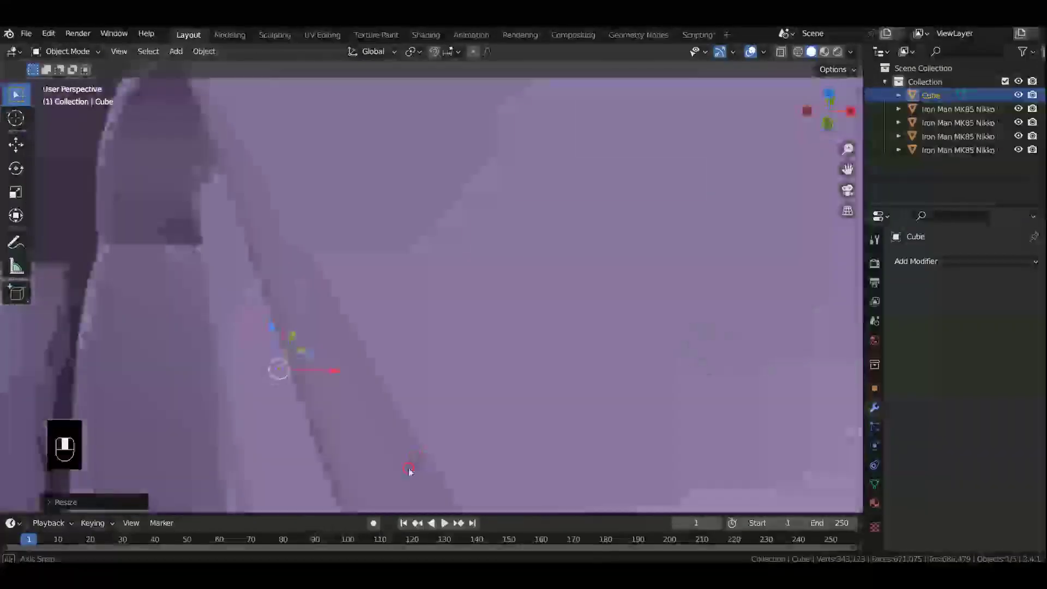
From a top-down view, select the helmet piece covering the lip and hide it
middle_click(357, 497)
key(KP_7)
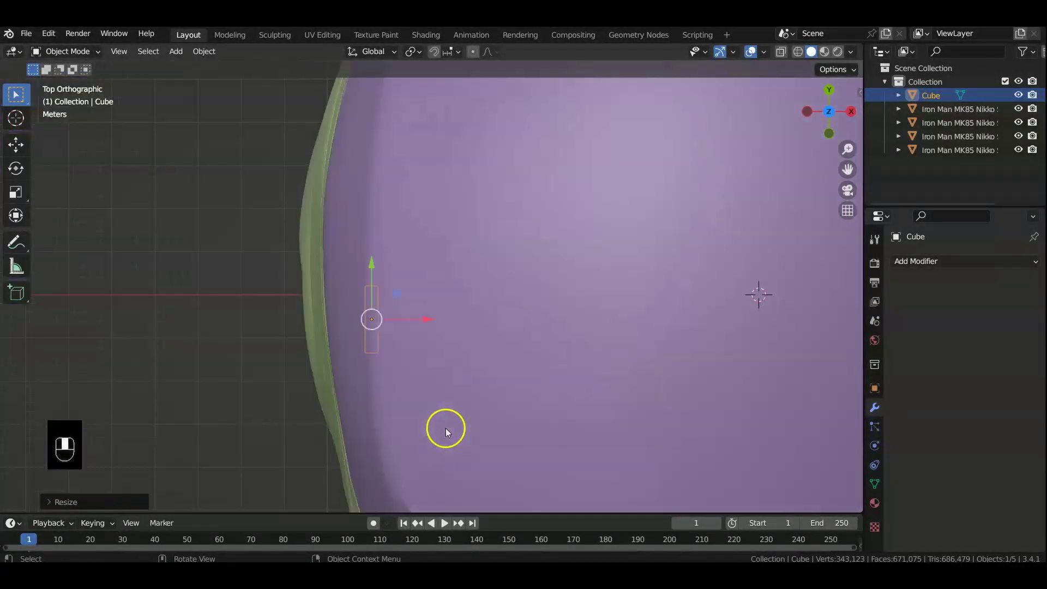
drag(613, 244, 1020, 129)
click(1023, 128)
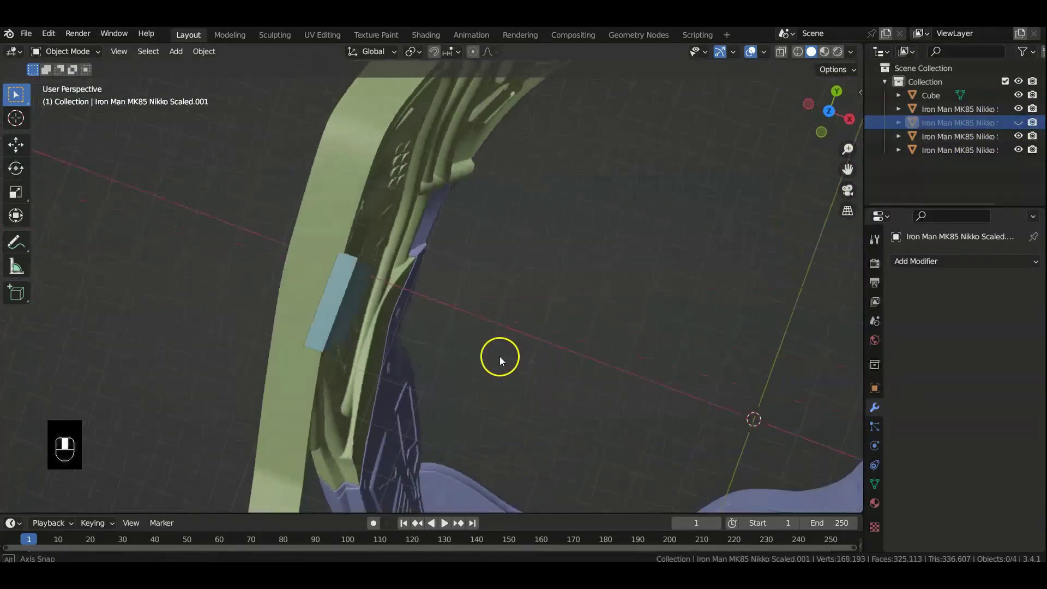
key(KP_7)
Select the thin cube lip and shift it along X to sit directly on the seam
click(349, 339)
key(r)
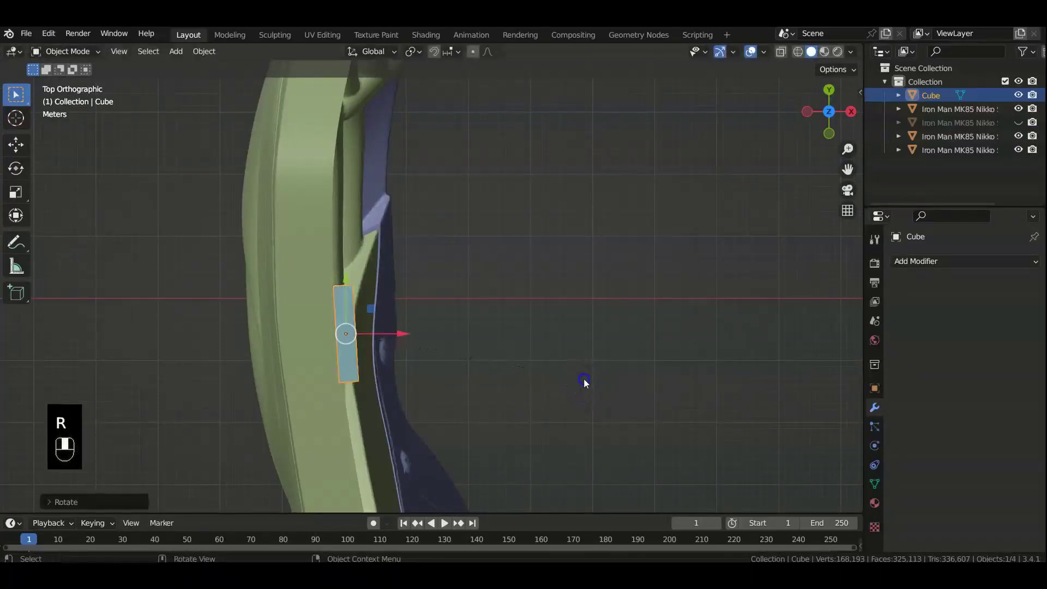
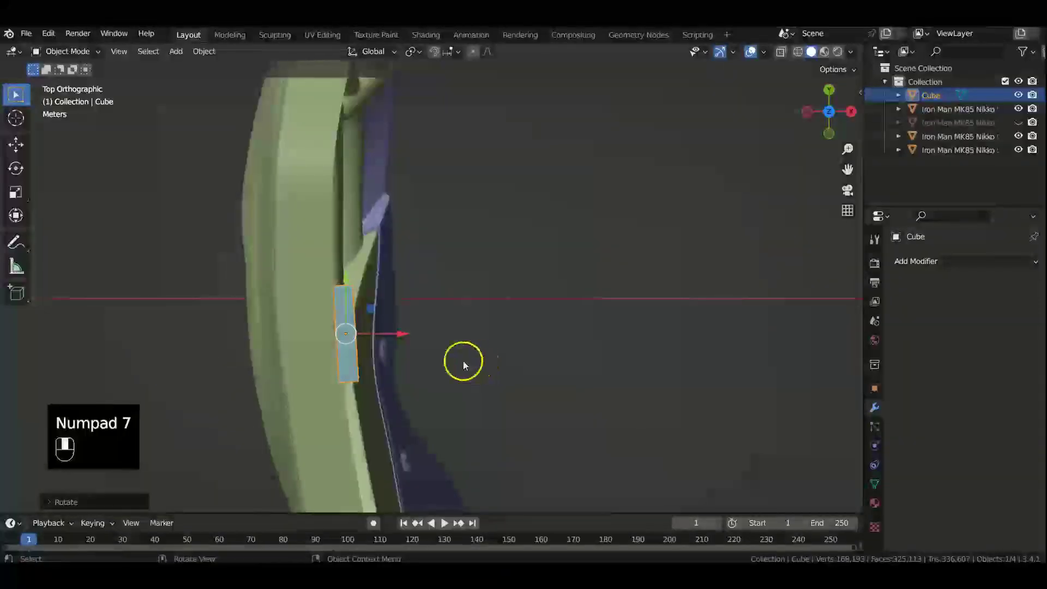
middle_click(407, 341)
drag(407, 340, 535, 315)
key(KP_7)
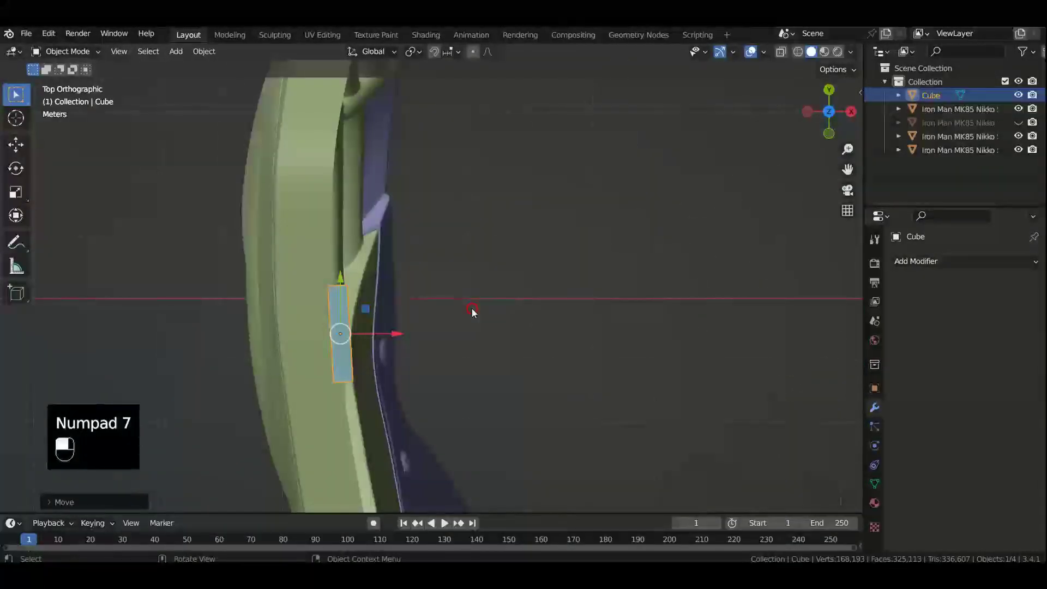
Duplicate the cube lip and drop the copy further along the seam beside the original
key(shift+d)
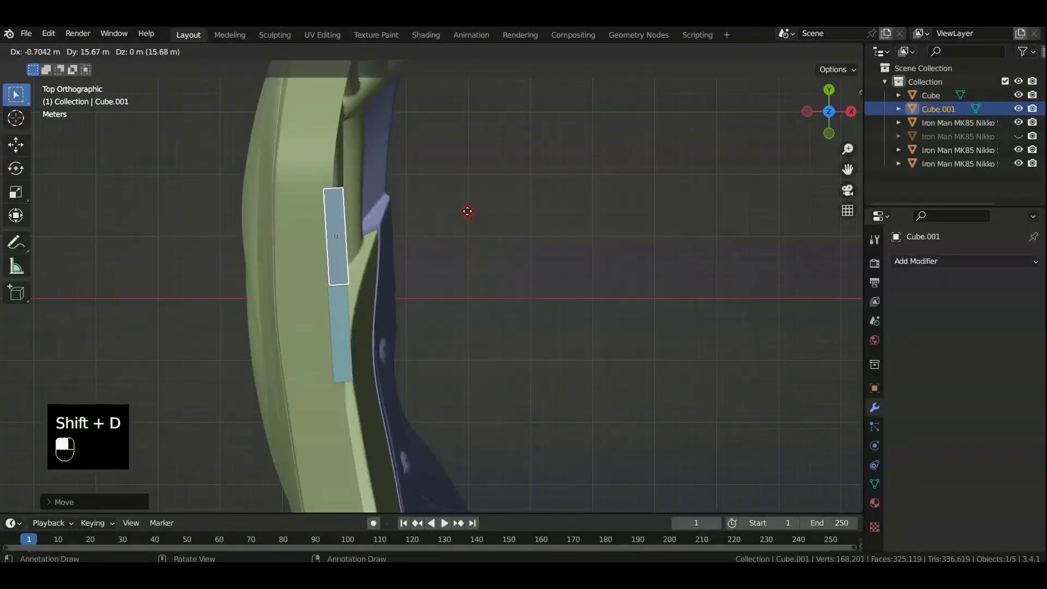
click(473, 220)
drag(473, 220, 495, 368)
key(KP_3)
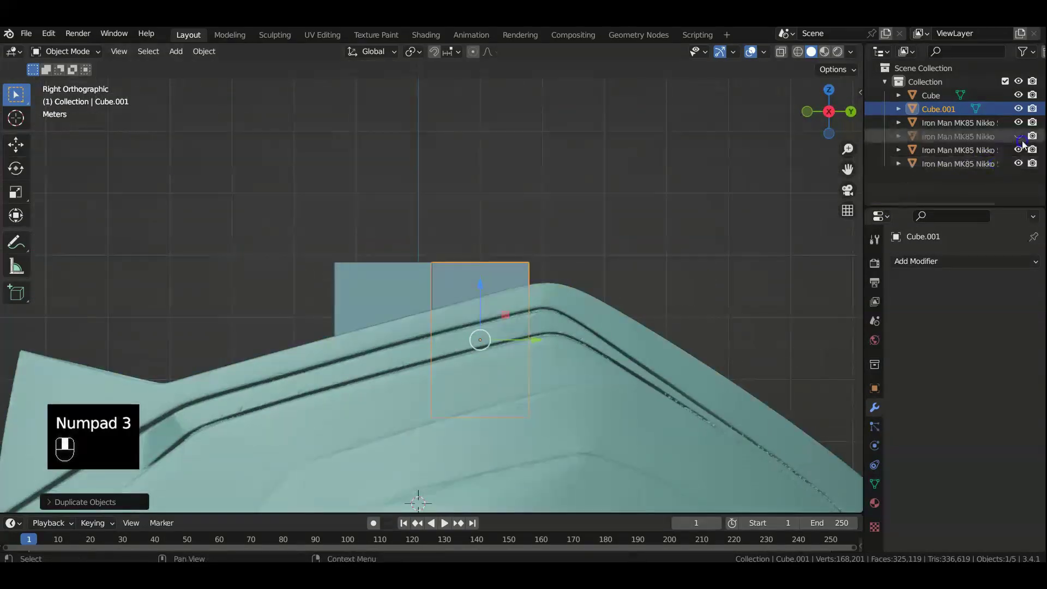
Unhide the hidden helmet piece from the Outliner and view both lips on the helmet
click(1026, 143)
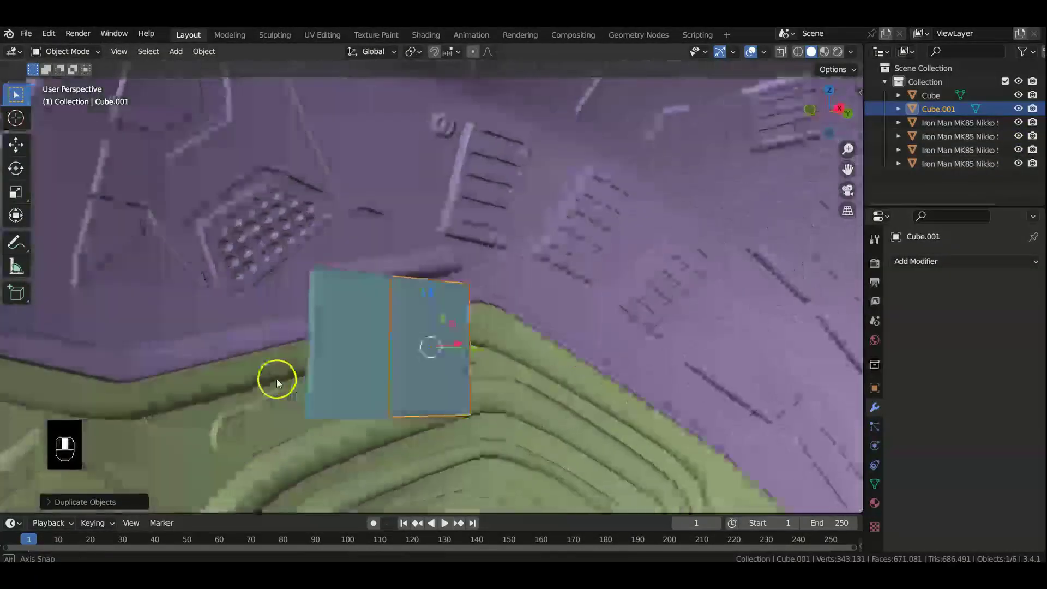
middle_click(217, 385)
click(510, 320)
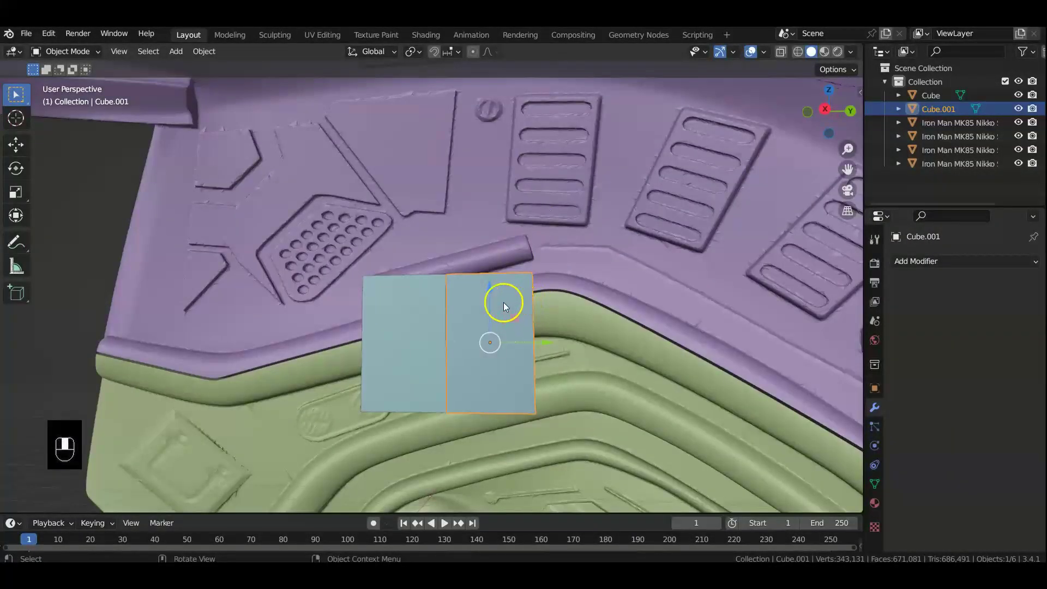
drag(495, 295, 529, 240)
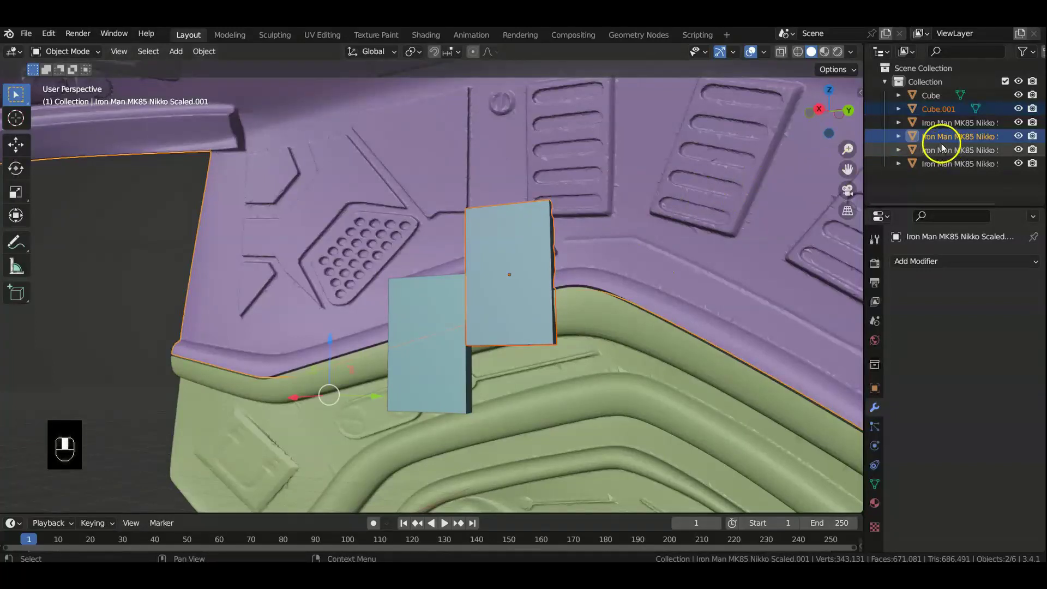
key(n)
key(n)
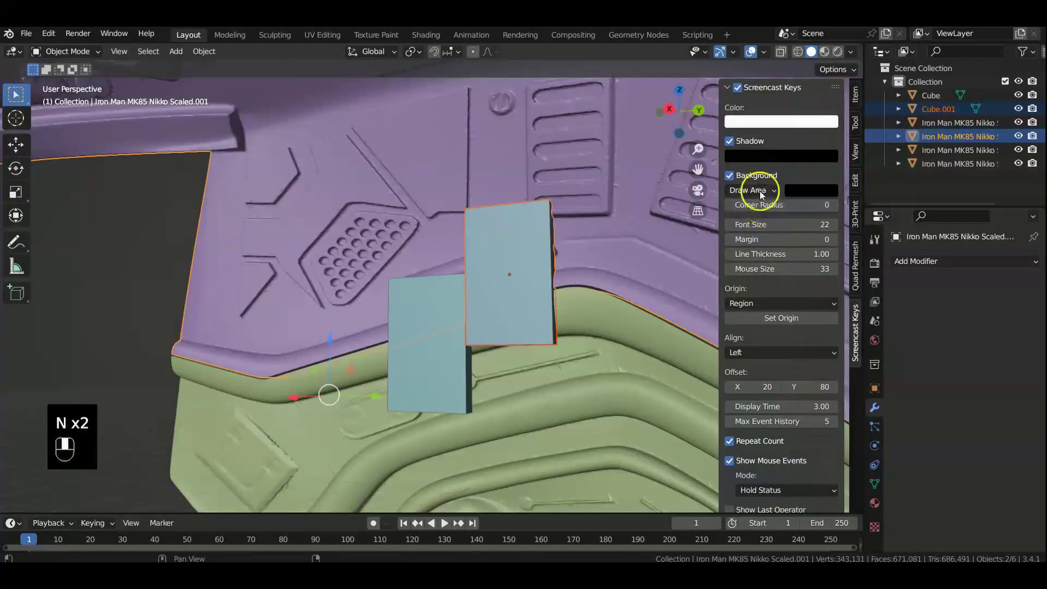
click(859, 191)
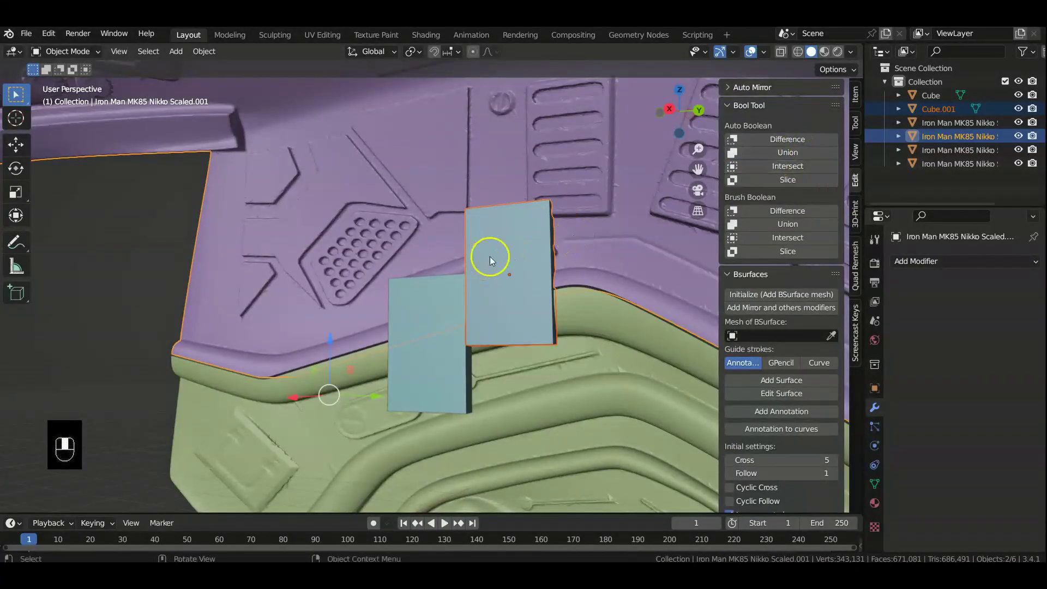
key(n)
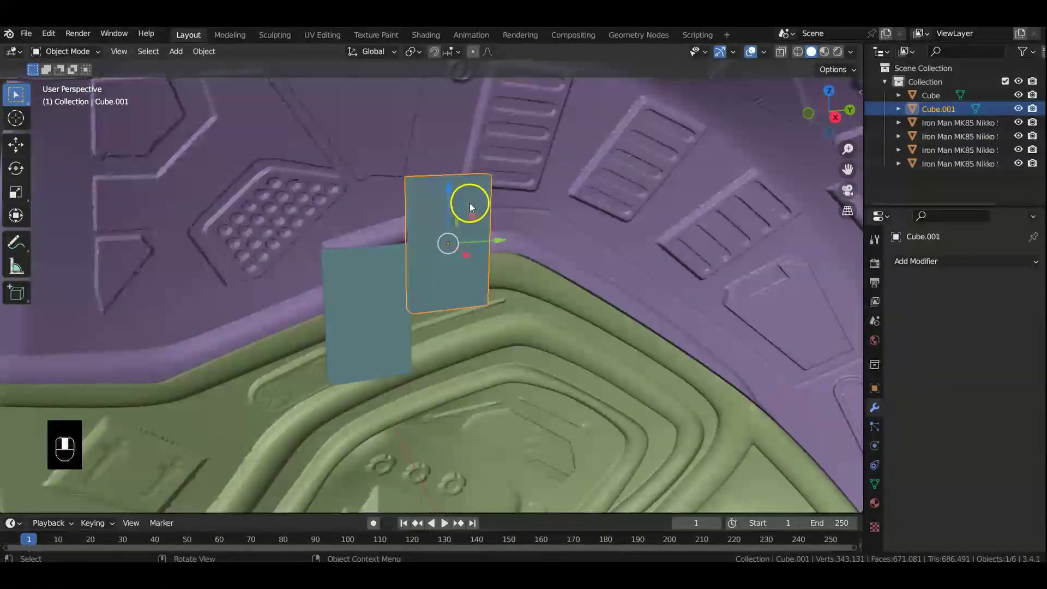
Give the taller plate cube a Subdivision Surface modifier at level 6
click(475, 212)
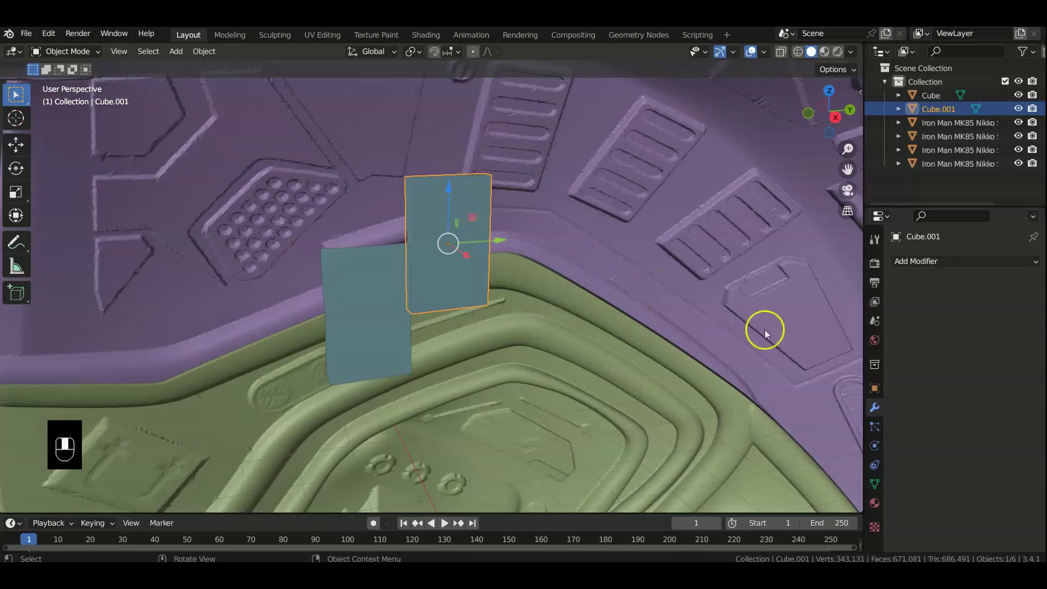
key(ctrl+3)
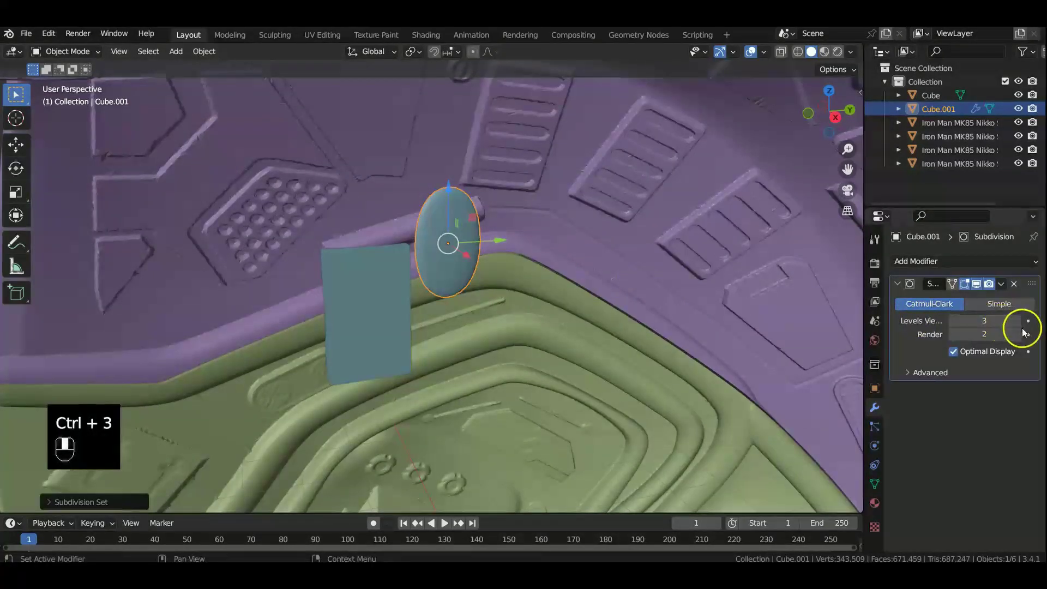
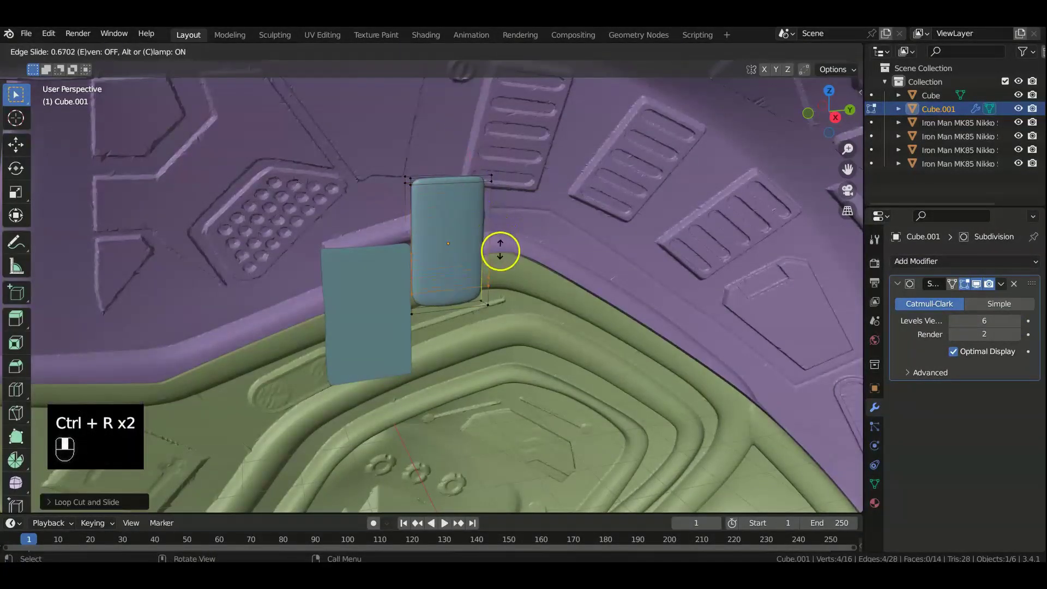
key(ctrl+r)
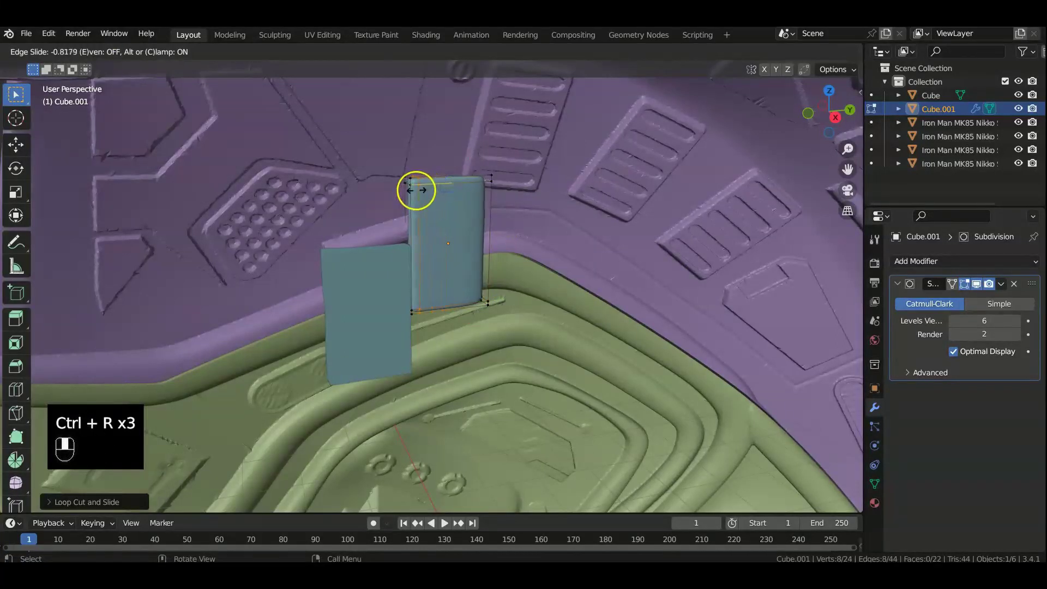
key(ctrl+r)
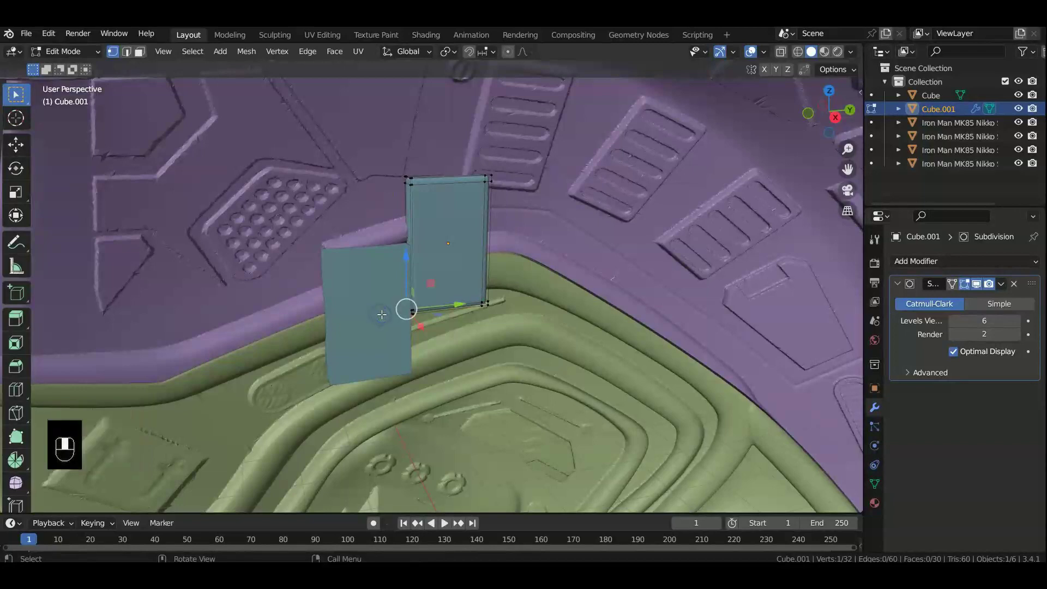
key(Tab)
key(ctrl+3)
key(Tab)
Add loop cuts slid to the plate's borders so it stays rectangular, then leave Edit Mode
key(ctrl+r)
key(ctrl+r)
key(ctrl+r)
key(ctrl+r)
key(ctrl+r)
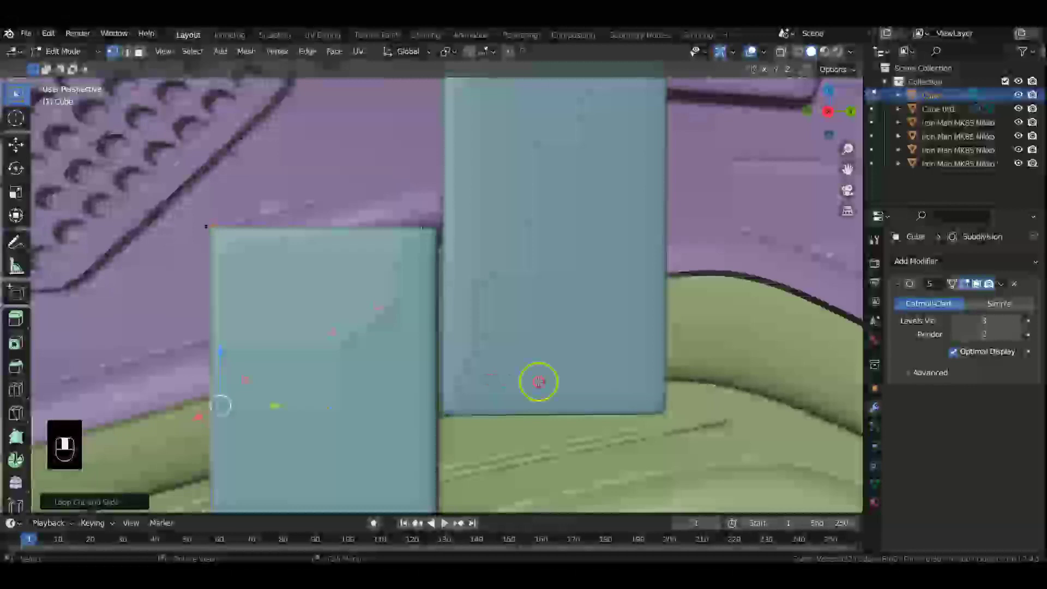
key(Tab)
Apply the subdivision modifier and boolean-union the first plate into its helmet piece via Bool Tool
drag(1006, 289, 571, 256)
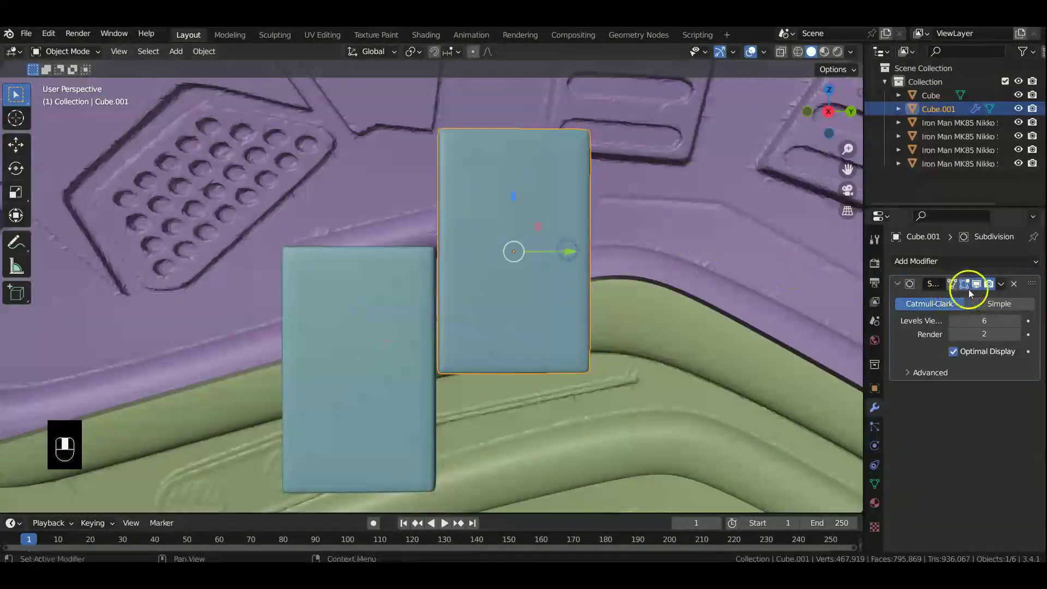
drag(1011, 294, 663, 254)
drag(663, 254, 816, 156)
key(n)
Union the second plate into its helmet piece and pull another piece away to check the interlocking lip
drag(816, 156, 532, 436)
drag(533, 436, 417, 344)
click(417, 343)
drag(417, 344, 814, 160)
drag(815, 159, 522, 262)
key(g)
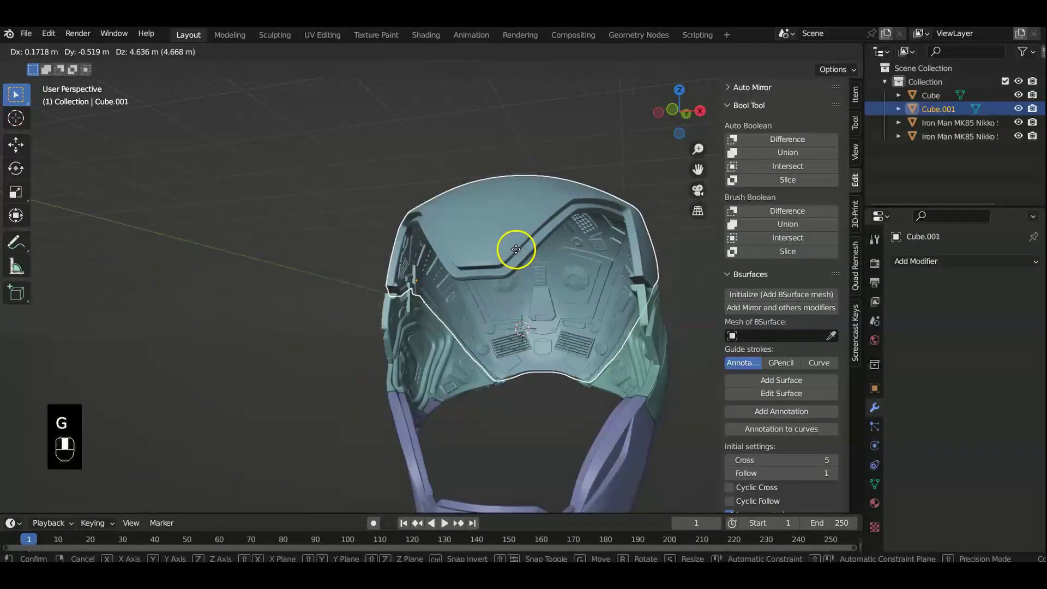
middle_click(537, 463)
drag(410, 421, 505, 230)
drag(506, 231, 466, 438)
key(KP_3)
key(KP_1)
key(KP_3)
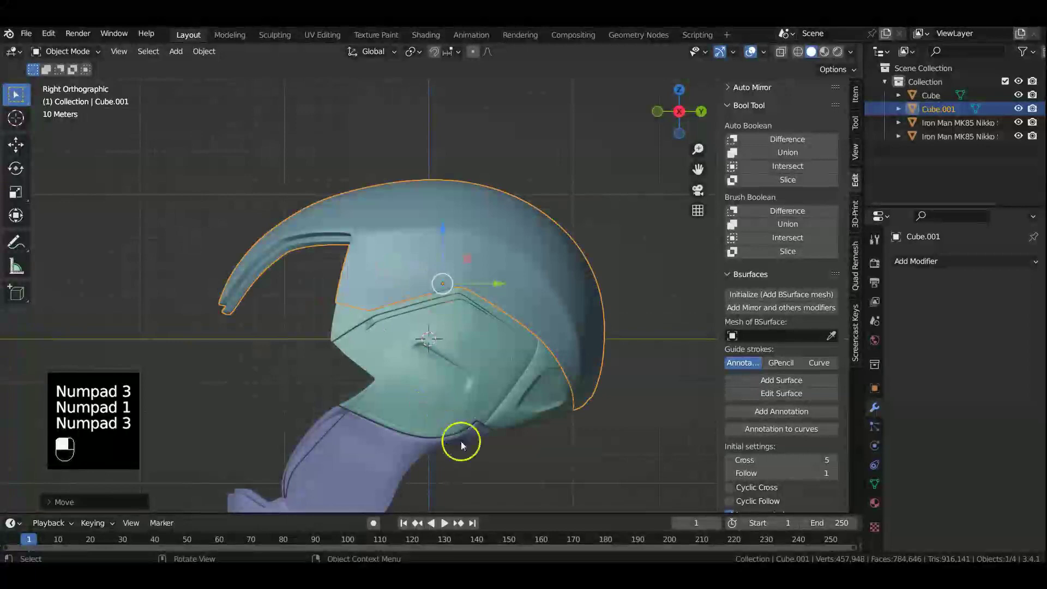